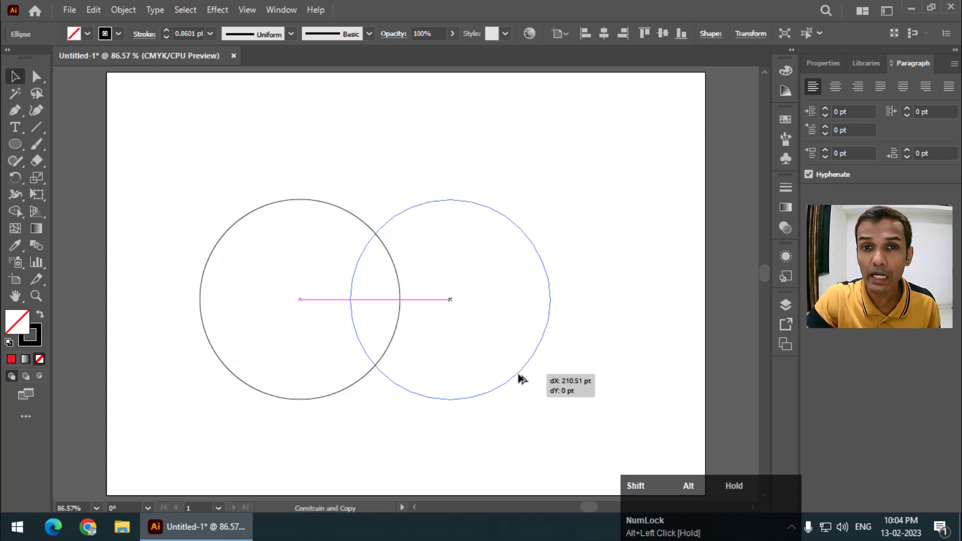
Step: Alt-drag a copy of the circle to overlap the first and select both circles
left_click_drag(389, 261, 292, 320)
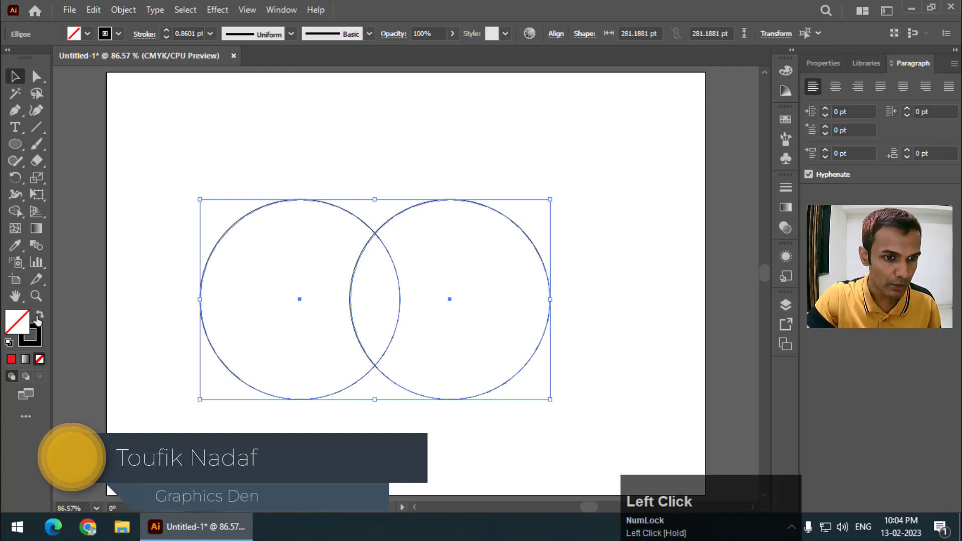
left_click_drag(19, 215, 79, 220)
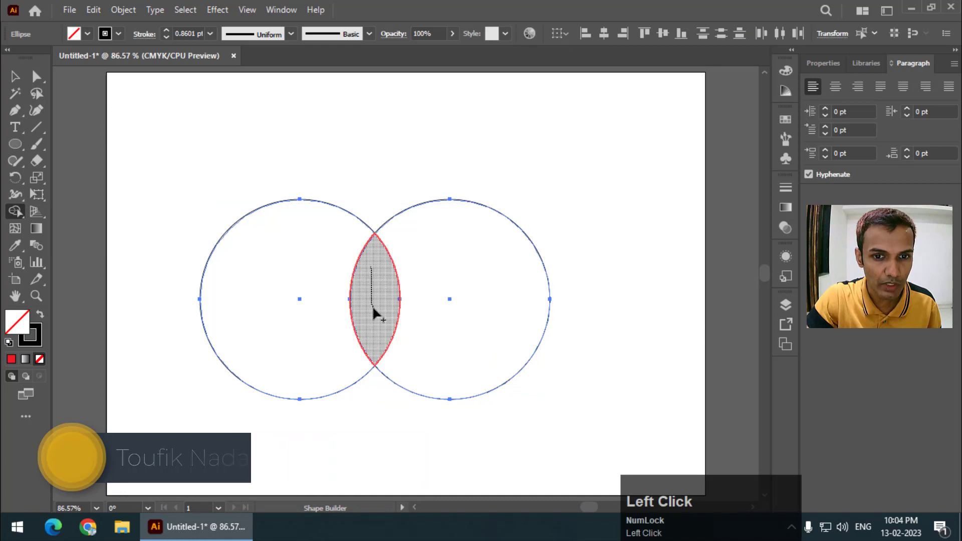
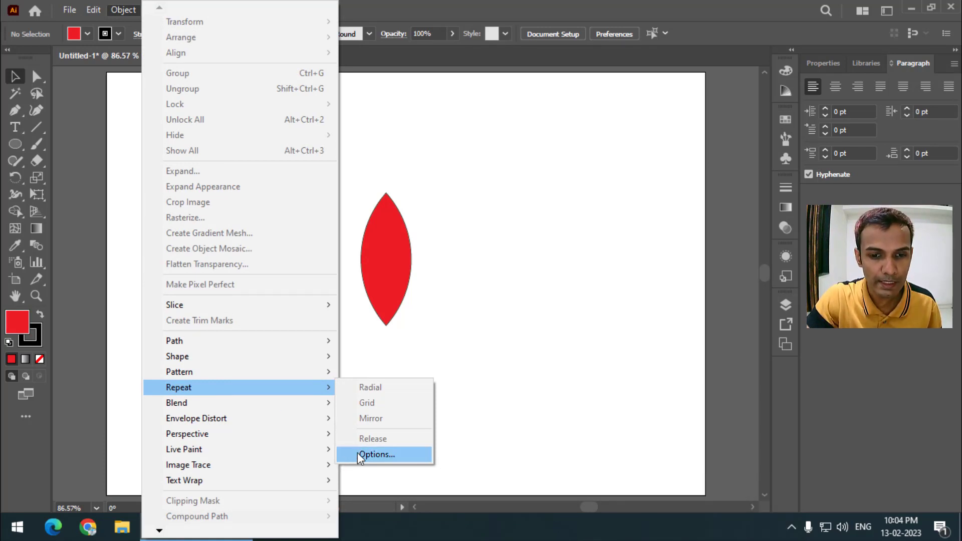
Step: Review the Repeat Options dialog, then move the red petal slightly higher on the page
left_click(384, 463)
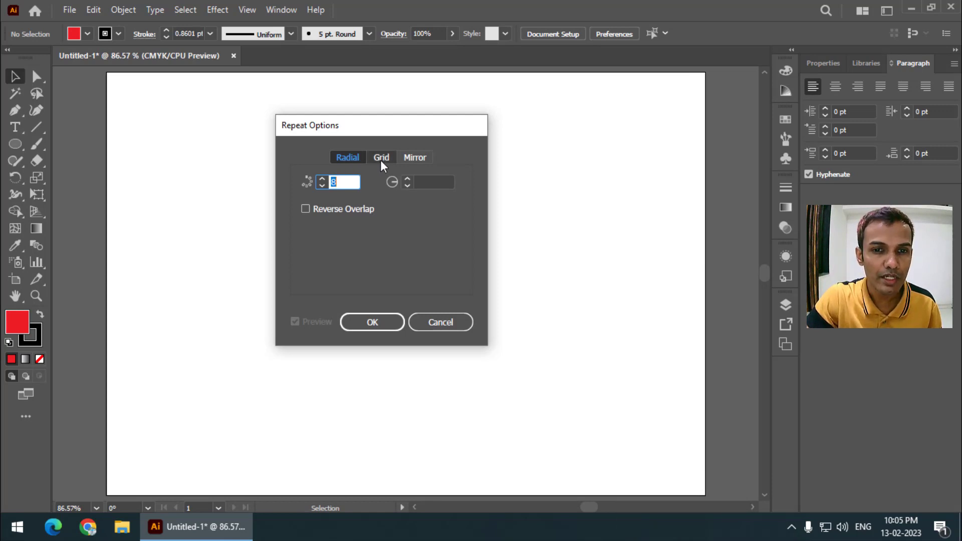
left_click_drag(386, 163, 411, 207)
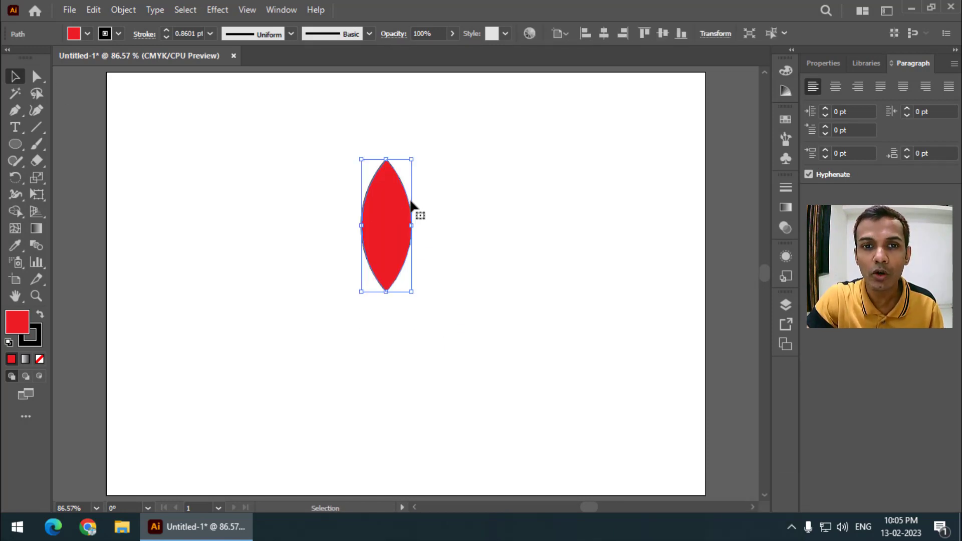
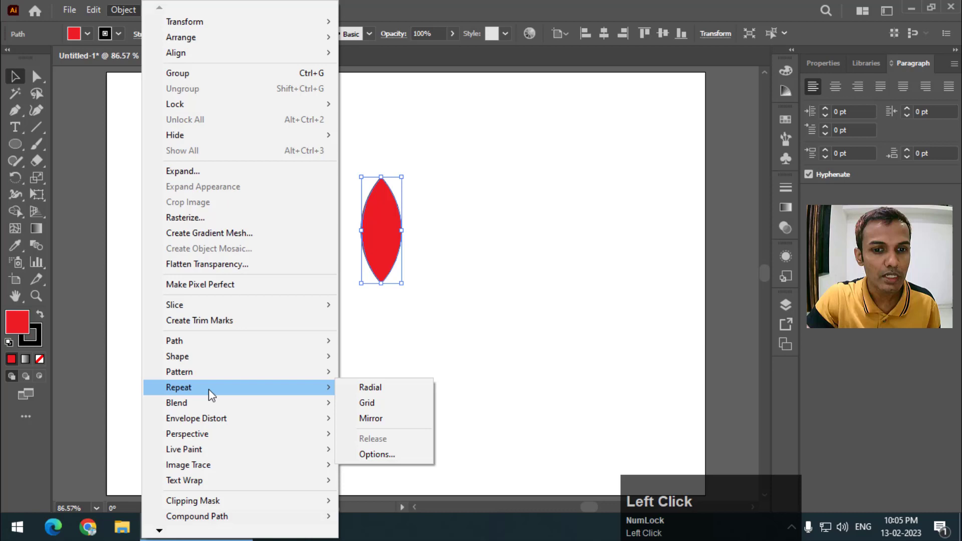
Step: Apply a radial repeat to the petal and raise the instance count from 8 to 10 petals
left_click(383, 393)
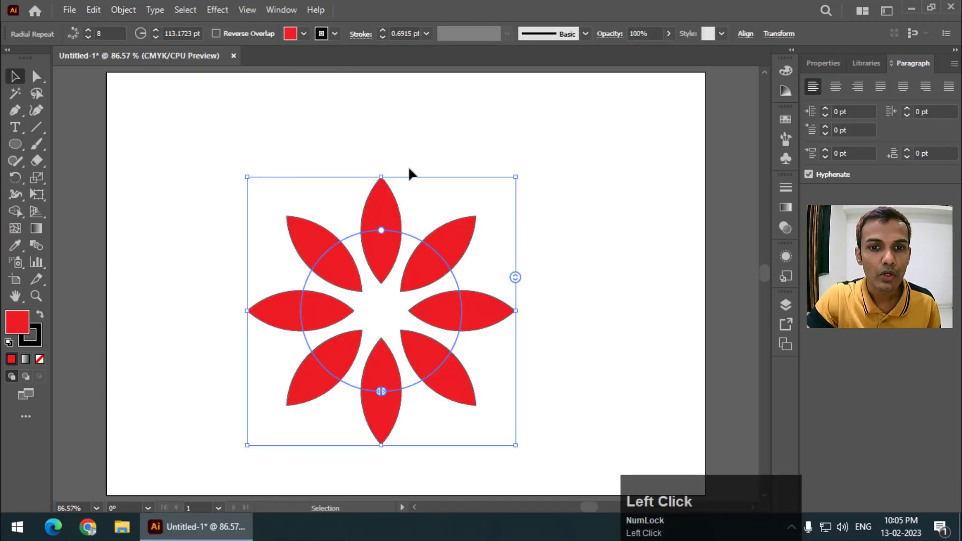
scroll("down", 3)
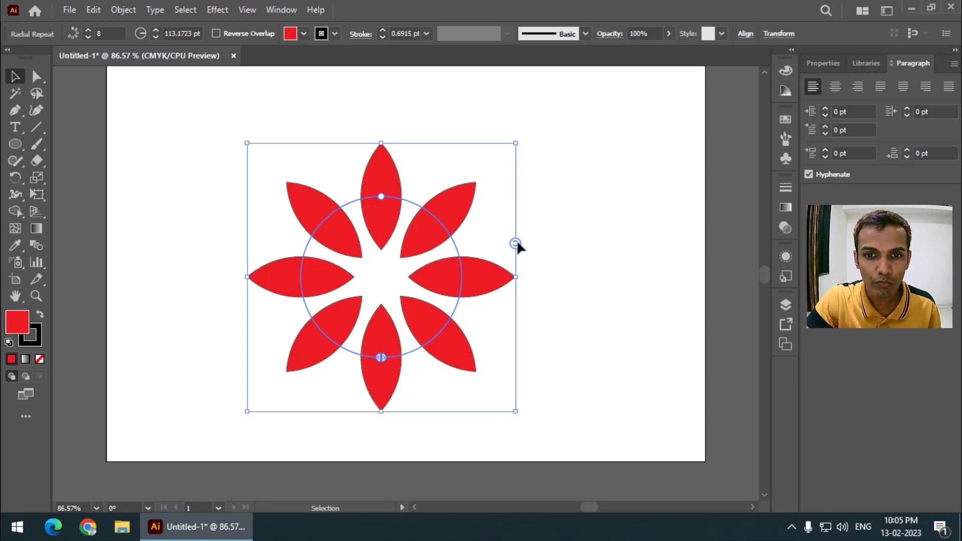
left_click_drag(520, 248, 519, 256)
left_click_drag(517, 247, 220, 166)
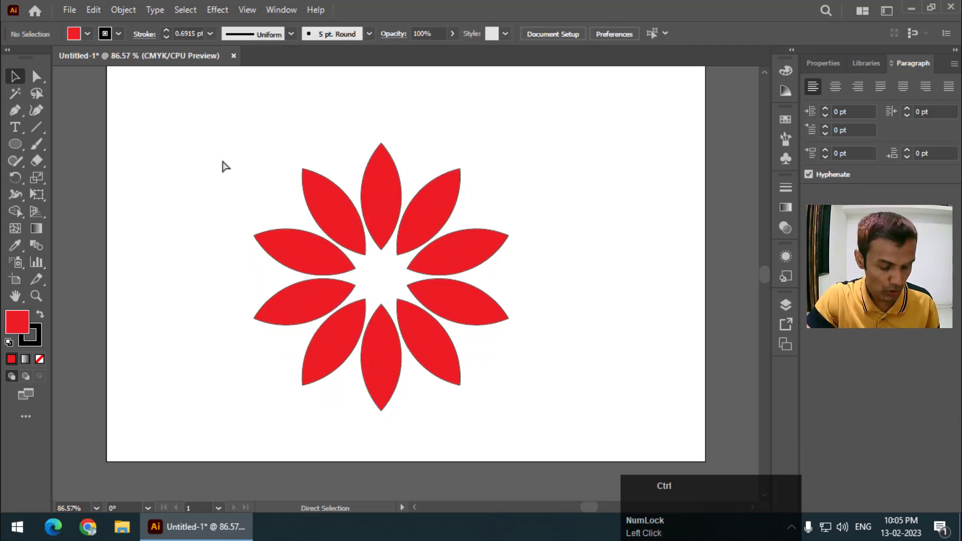
Step: Undo back to a single petal, set it to 53% opacity and reach Object > Repeat again
key("ctrl+z")
key("ctrl+z")
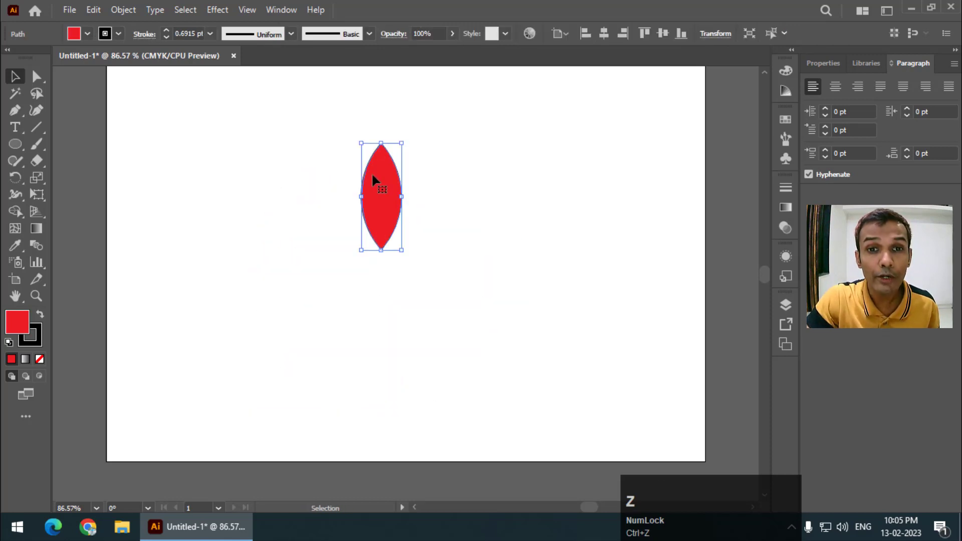
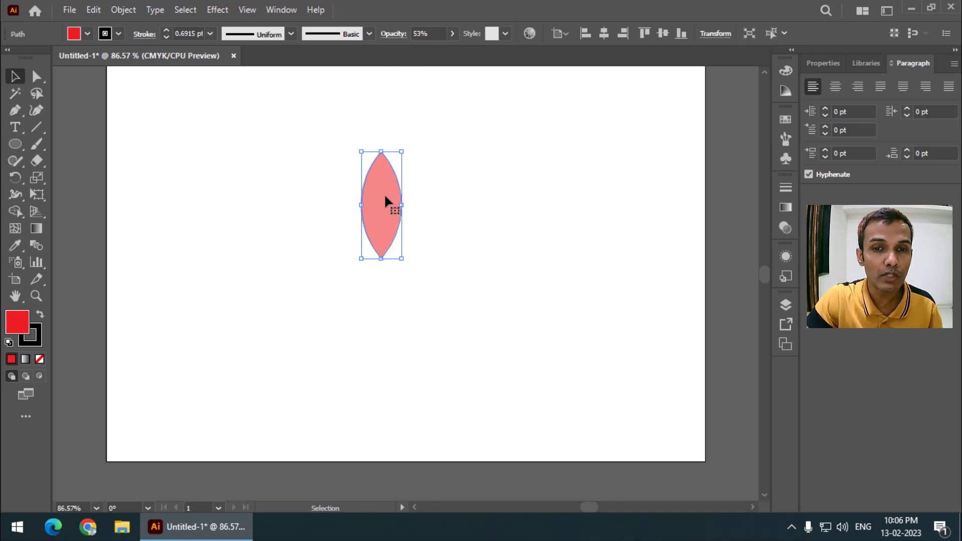
left_click(136, 20)
left_click(221, 370)
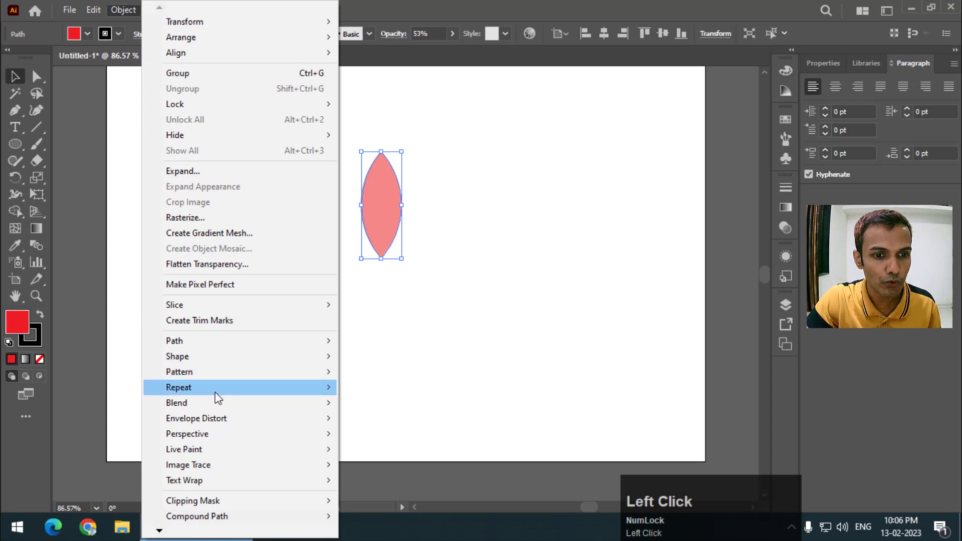
Step: Radially repeat the translucent petal into 21 overlapping petals with a smaller radius and no stroke
left_click_drag(384, 395, 274, 126)
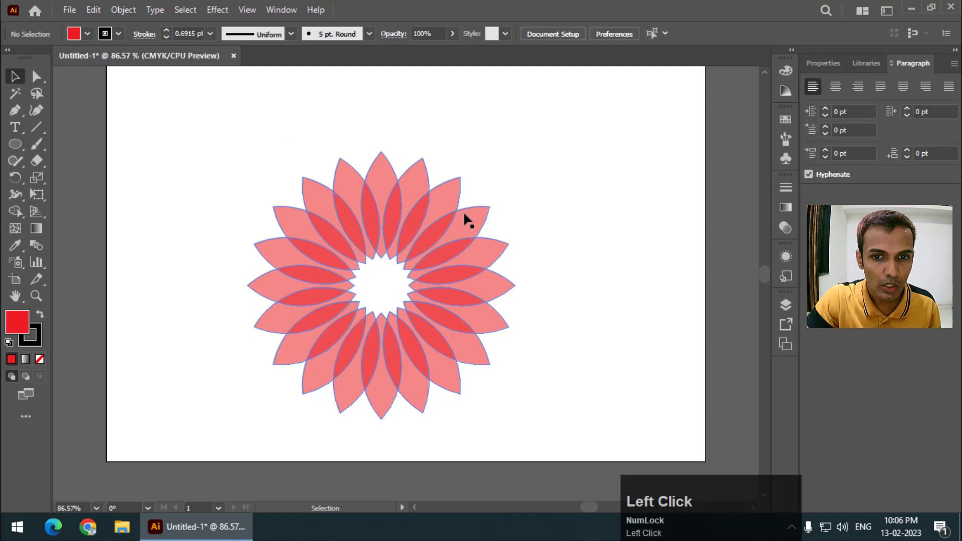
left_click_drag(449, 223, 408, 247)
left_click_drag(408, 217, 36, 342)
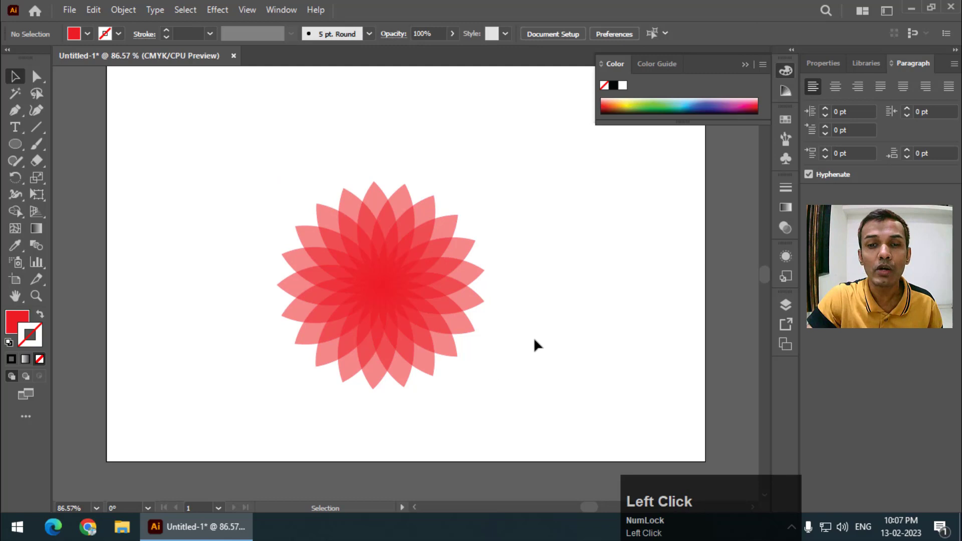
Step: Release the radial repeat via Object > Repeat > Release, keep one petal and move it slightly left
left_click(789, 75)
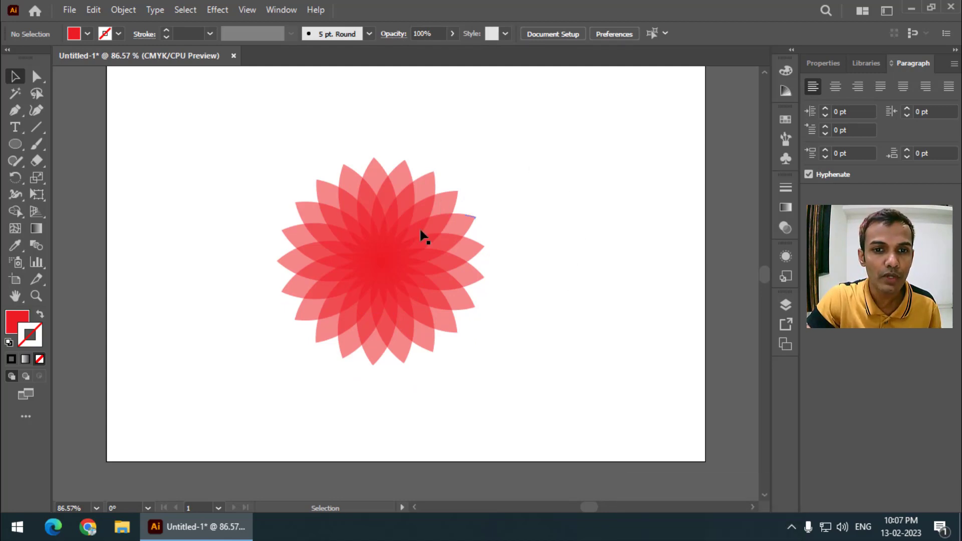
left_click(395, 258)
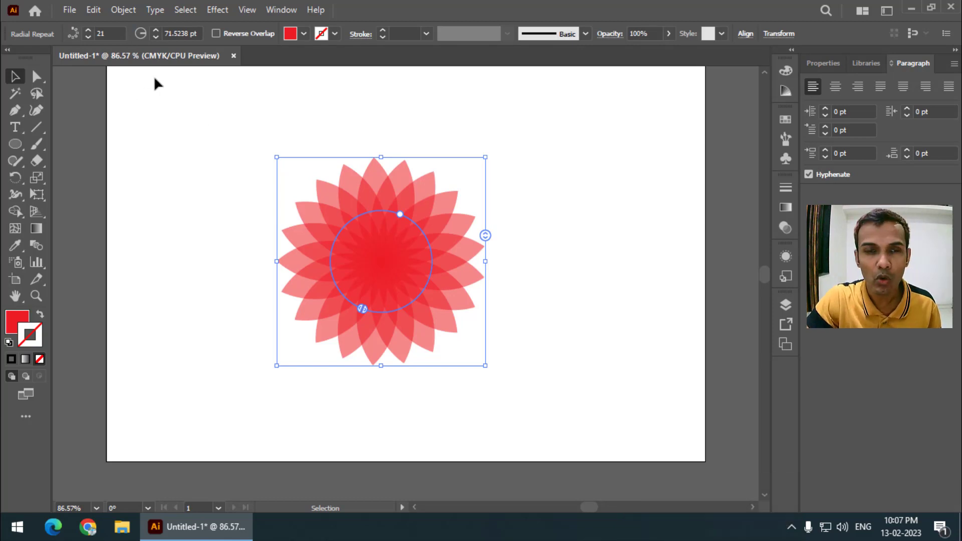
left_click(132, 13)
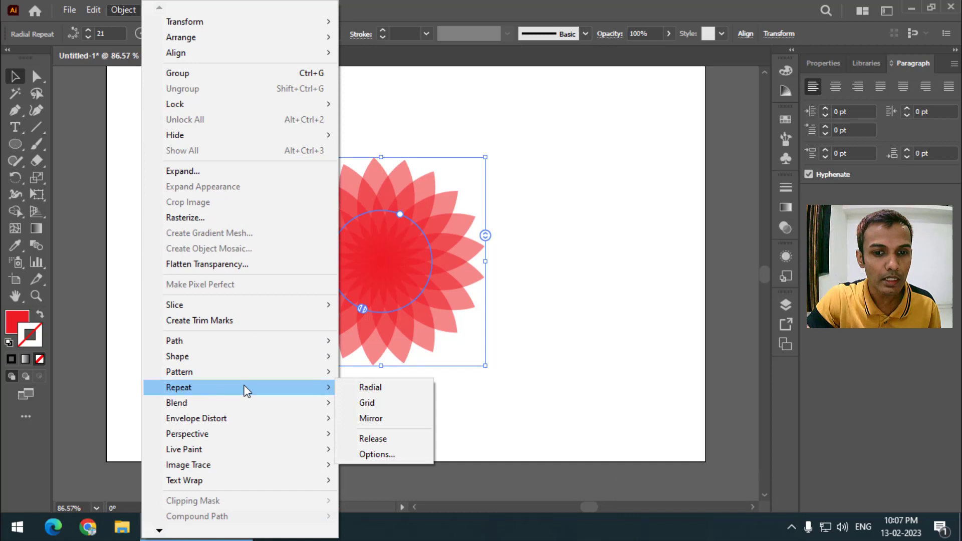
left_click(378, 443)
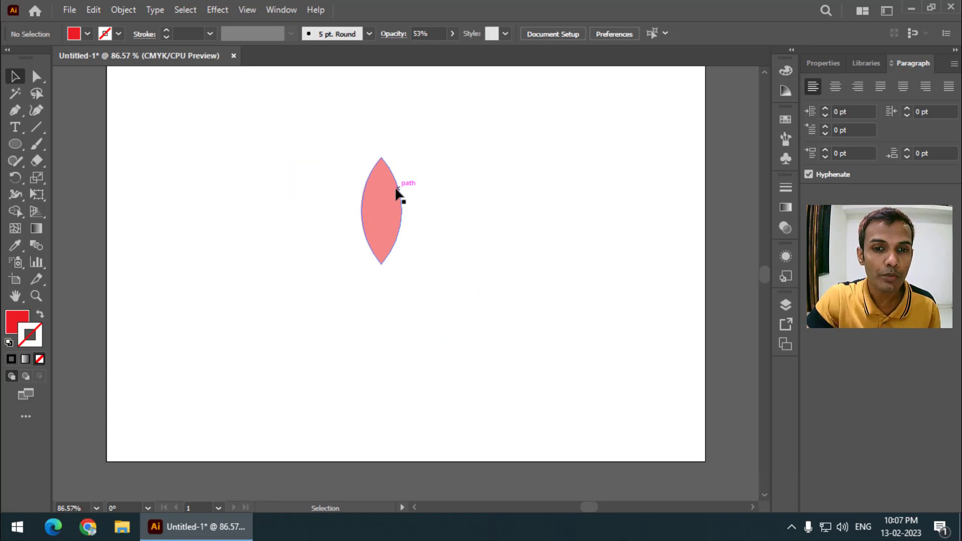
left_click(397, 201)
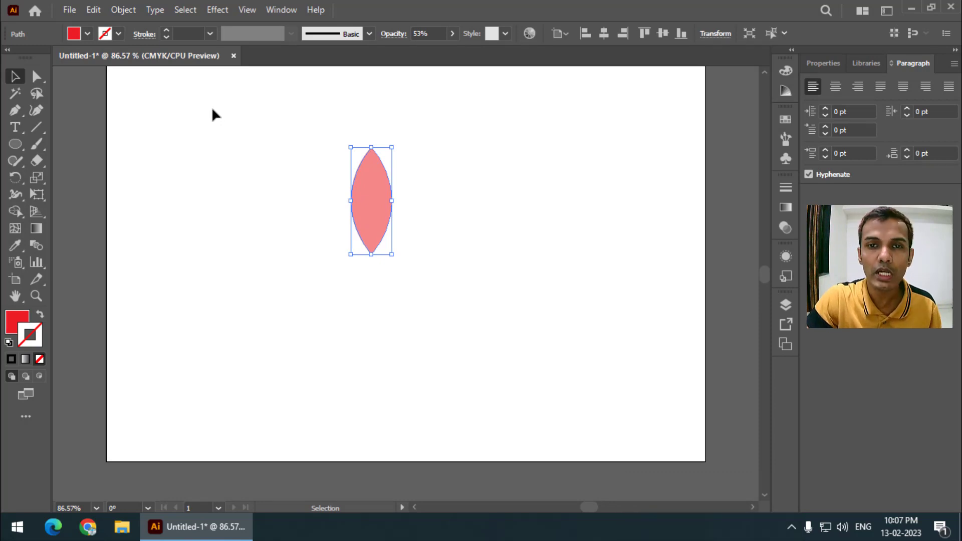
left_click(372, 189)
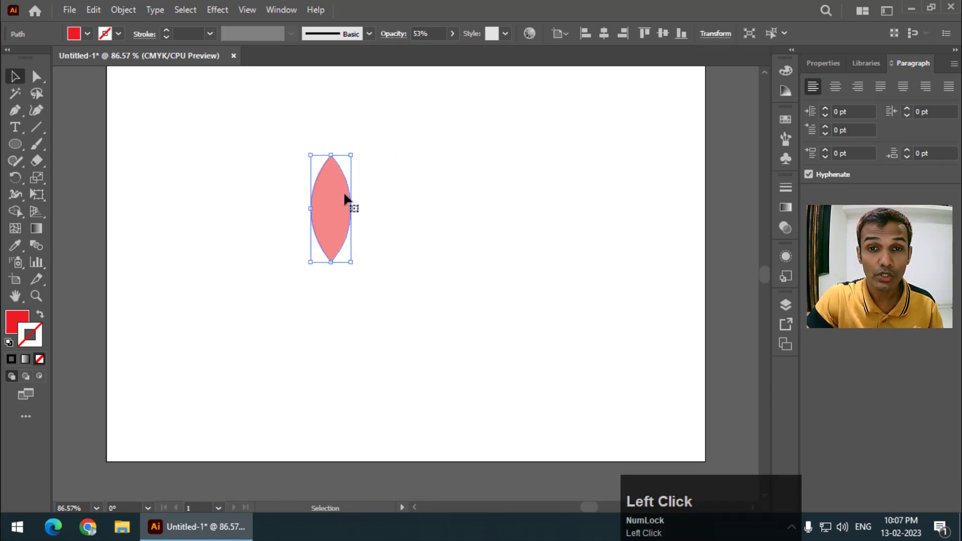
Step: Apply a grid repeat to the petal and enlarge the grid so it spreads across the page
left_click(380, 216)
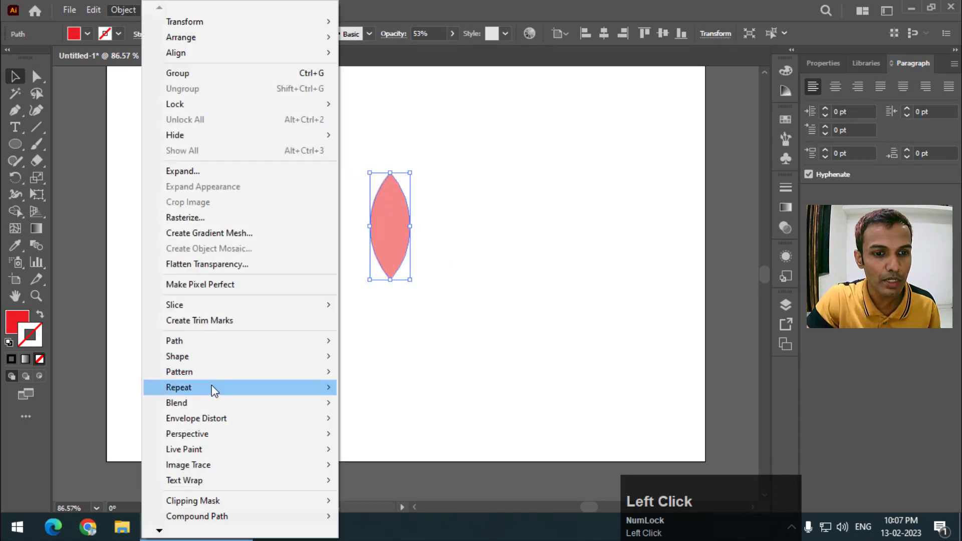
left_click_drag(360, 408, 352, 239)
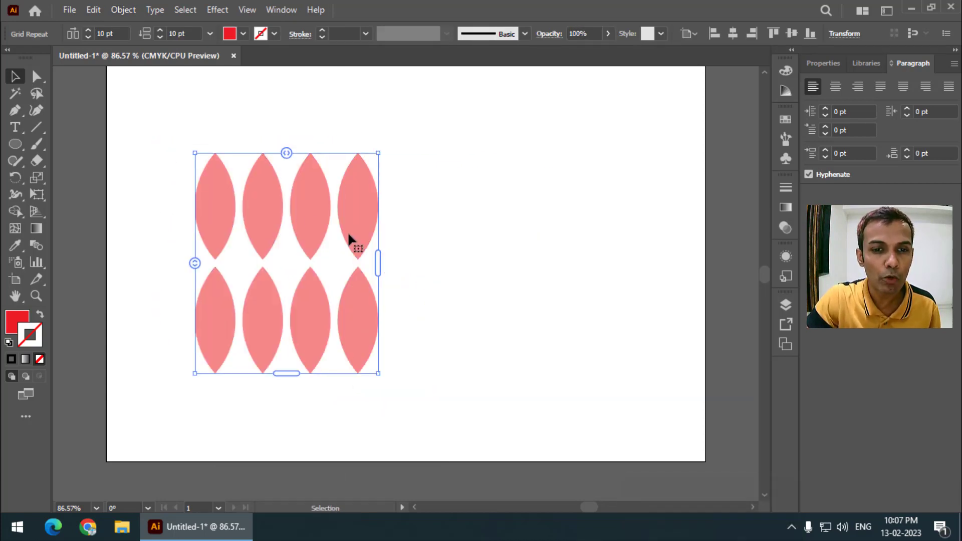
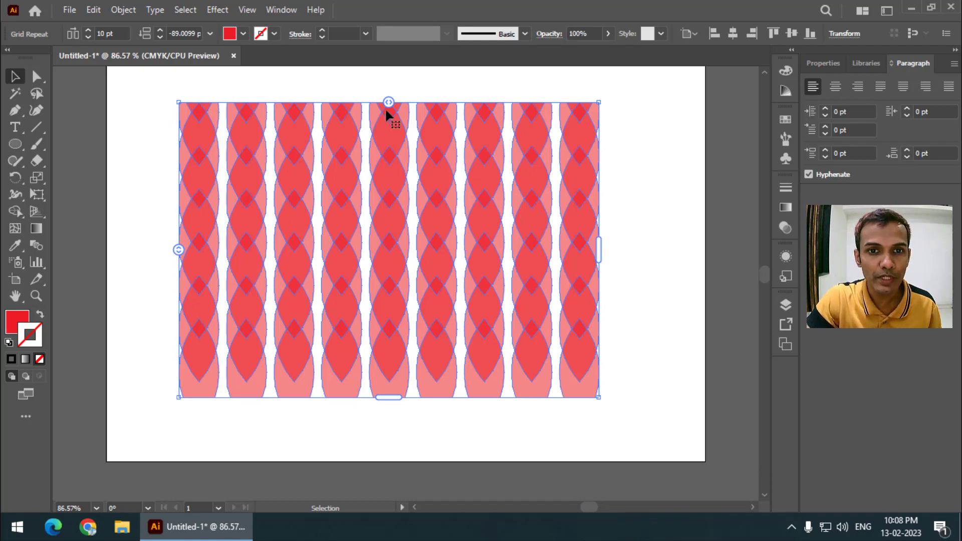
Step: Release the grid repeat back to one petal and reach the Object menu again
left_click_drag(396, 108, 631, 352)
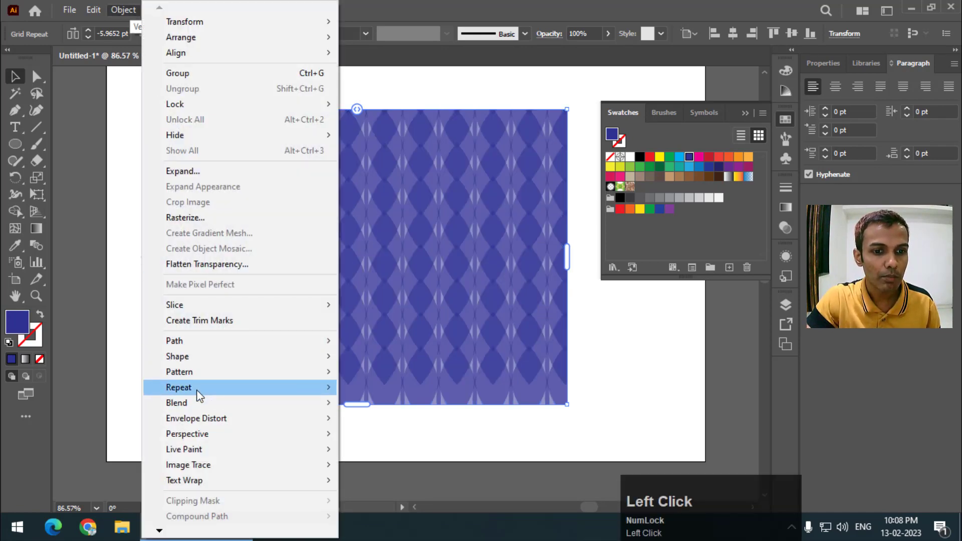
left_click(385, 441)
left_click_drag(386, 440, 130, 12)
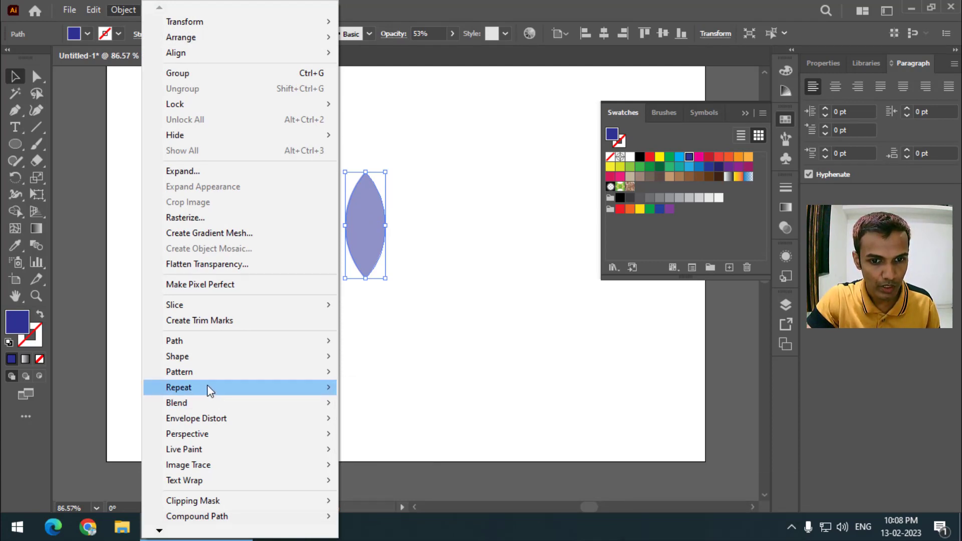
left_click(391, 424)
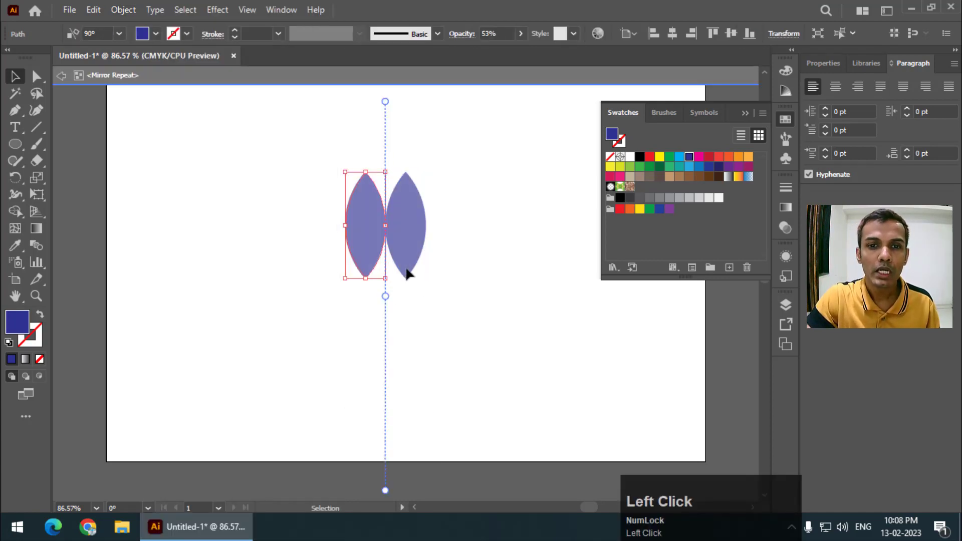
left_click(404, 274)
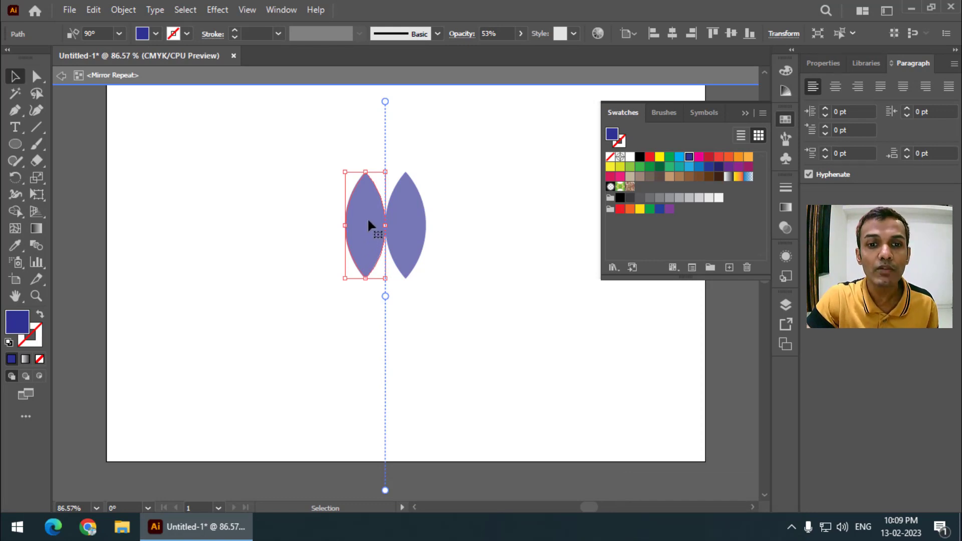
left_click(370, 219)
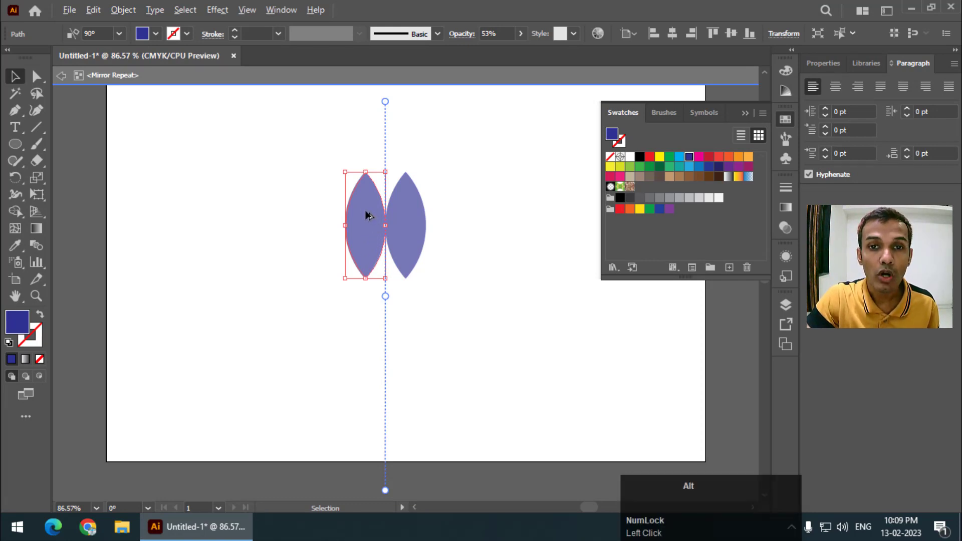
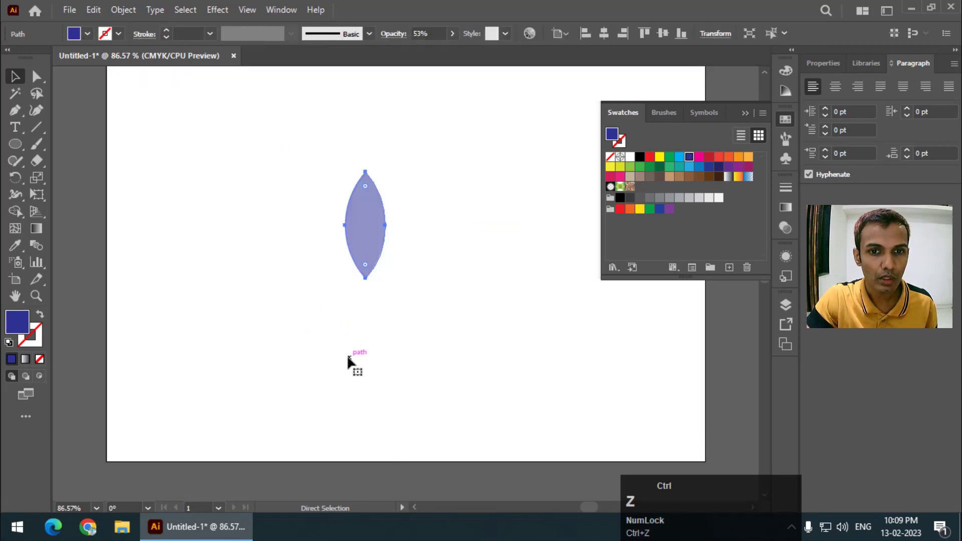
Step: Remove the mirror copy, restore the single petal with undo and reach the Repeat options again
left_click(381, 254)
key("Delete")
left_click(131, 16)
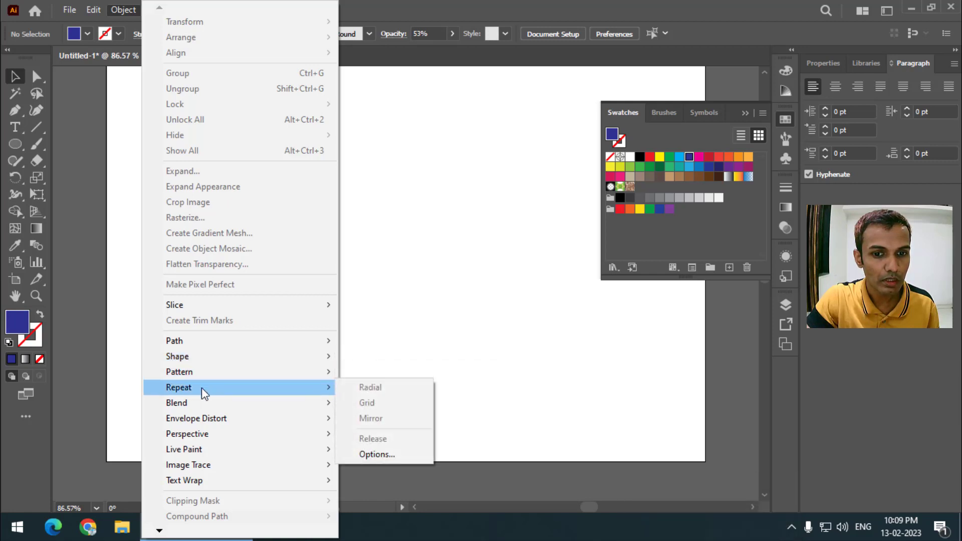
left_click(452, 337)
key("ctrl+z")
left_click(128, 9)
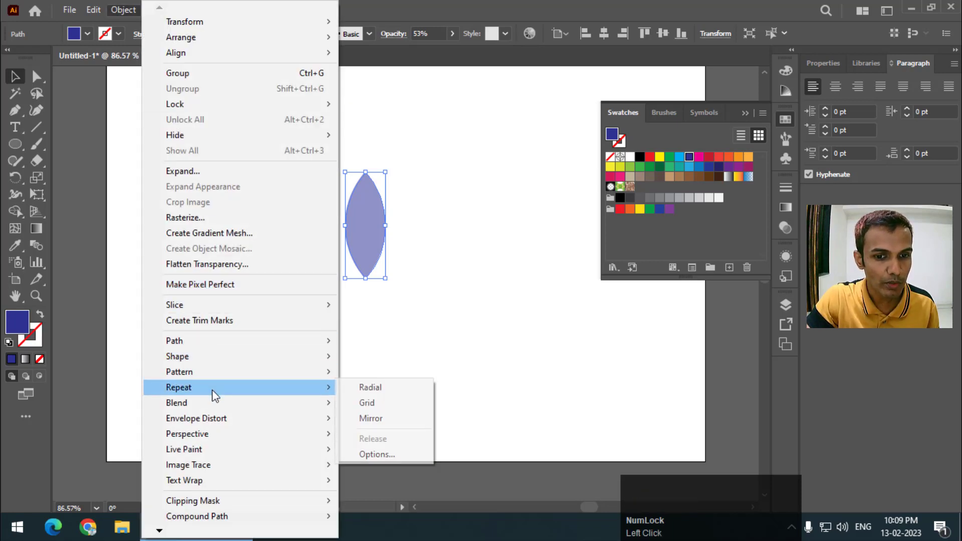
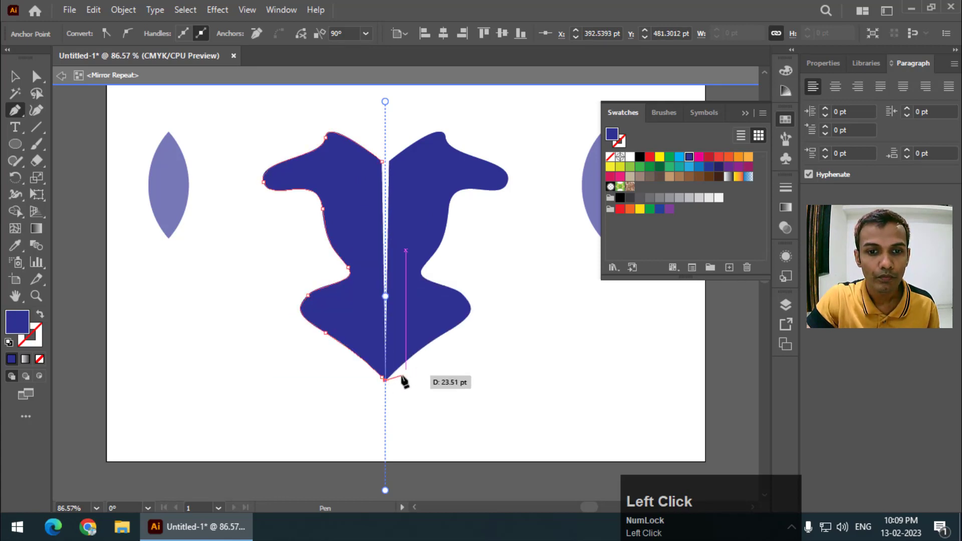
Step: Finish the pen-drawn blue blob inside the mirror repeat and adjust its anchor points
key("Escape")
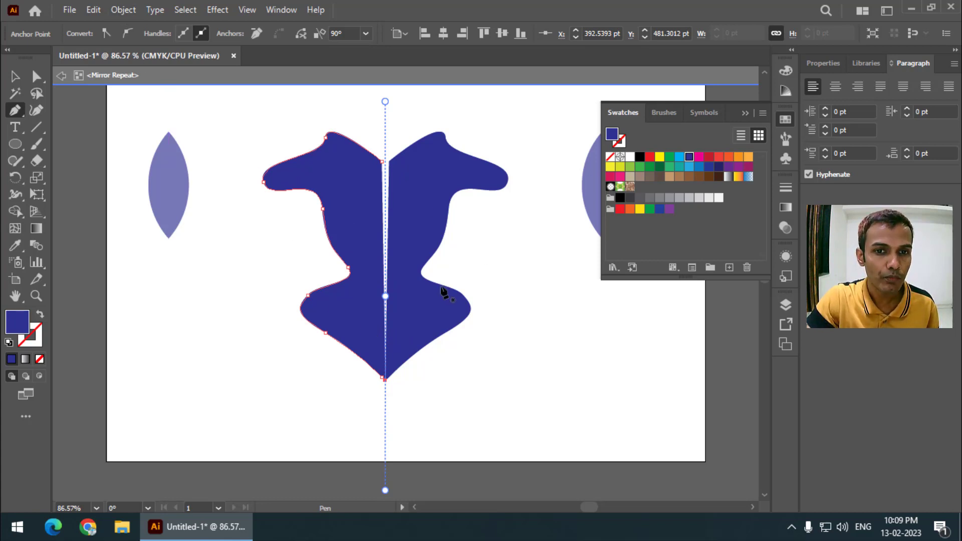
key("ctrl+z")
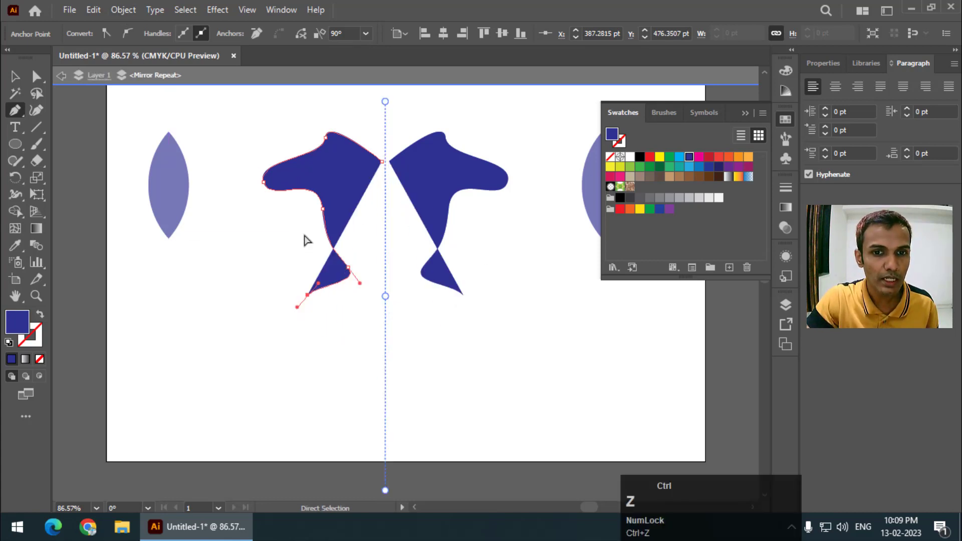
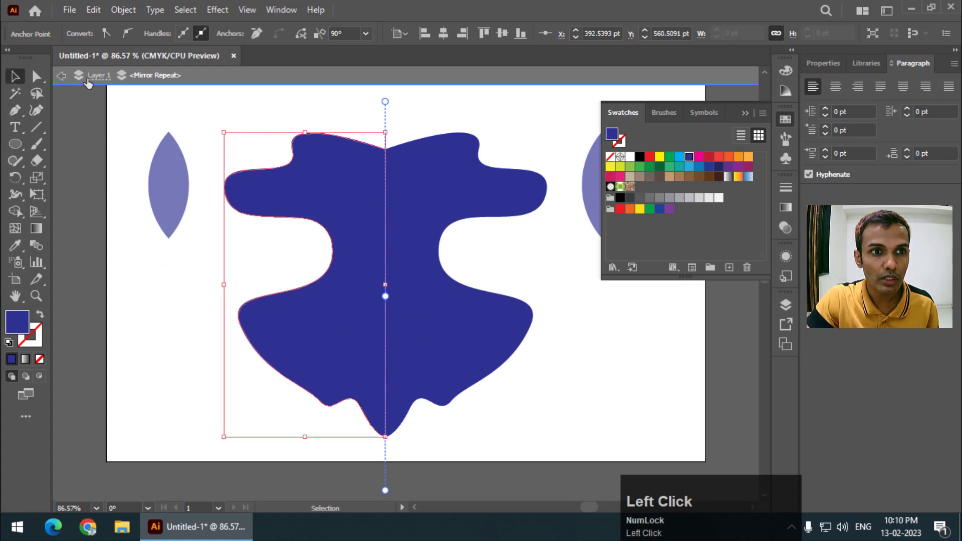
Step: Expand the mirrored blob into a finished symmetrical dark blue figure, undoing a stray context command
left_click(160, 341)
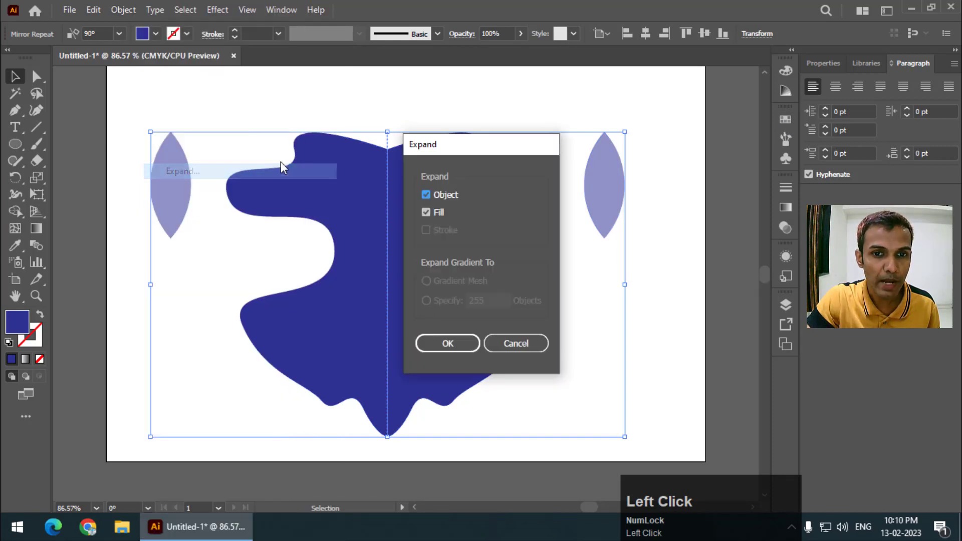
right_click(413, 186)
left_click(380, 98)
right_click(411, 188)
left_click(461, 306)
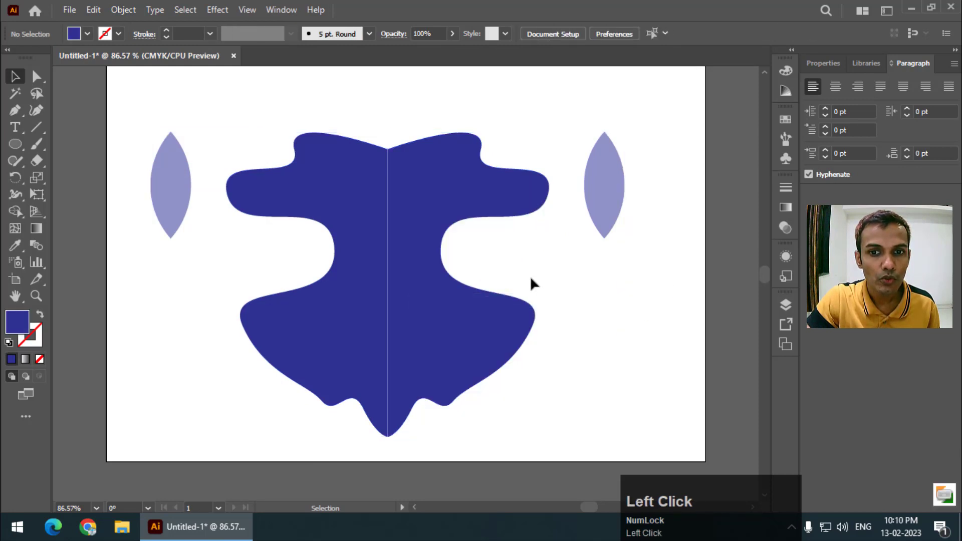
key("ctrl+z")
key("ctrl+z")
Step: Ungroup the expanded blob into separate left and right halves
right_click(427, 254)
left_click(478, 373)
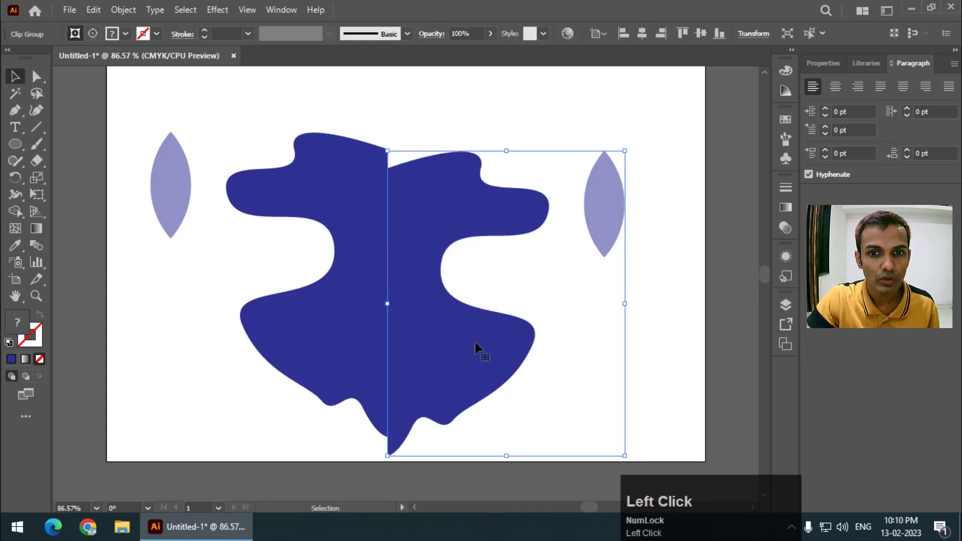
left_click(479, 347)
key("ctrl+z")
right_click(430, 279)
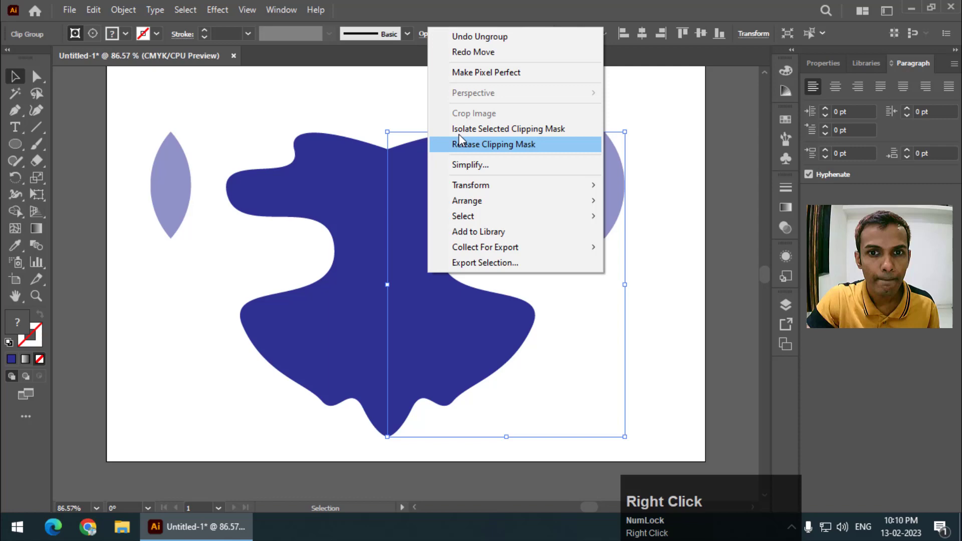
left_click(679, 156)
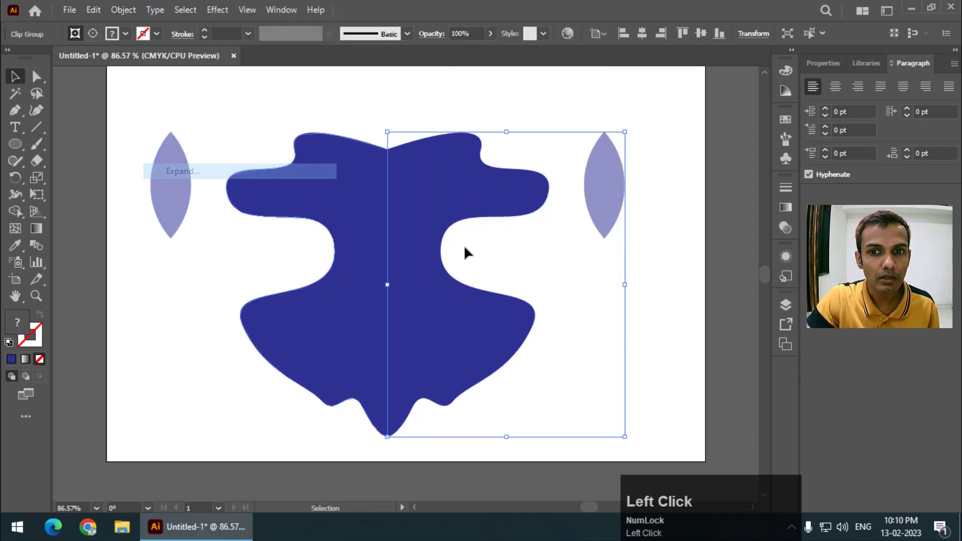
Step: Inspect the right half's clip group through its context commands without changing it
right_click(449, 192)
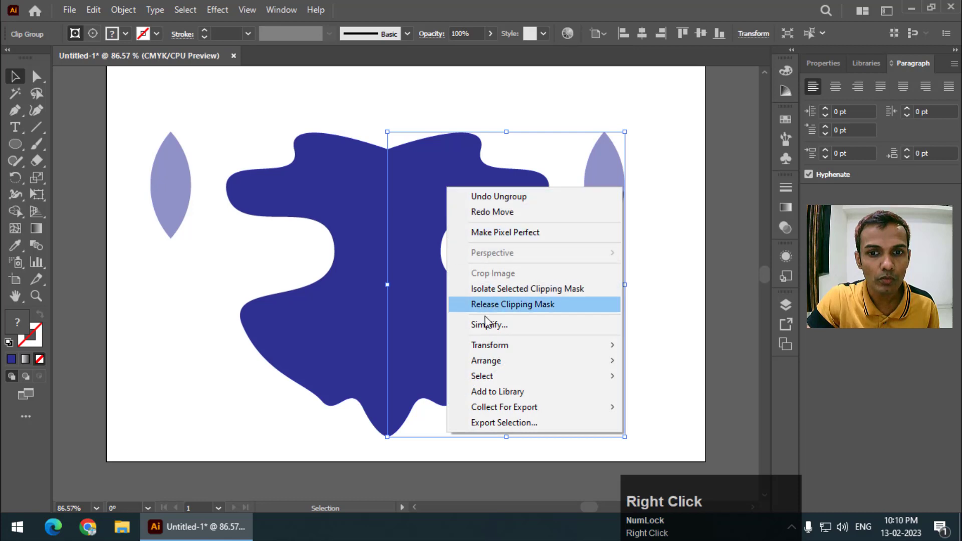
left_click(558, 111)
right_click(475, 174)
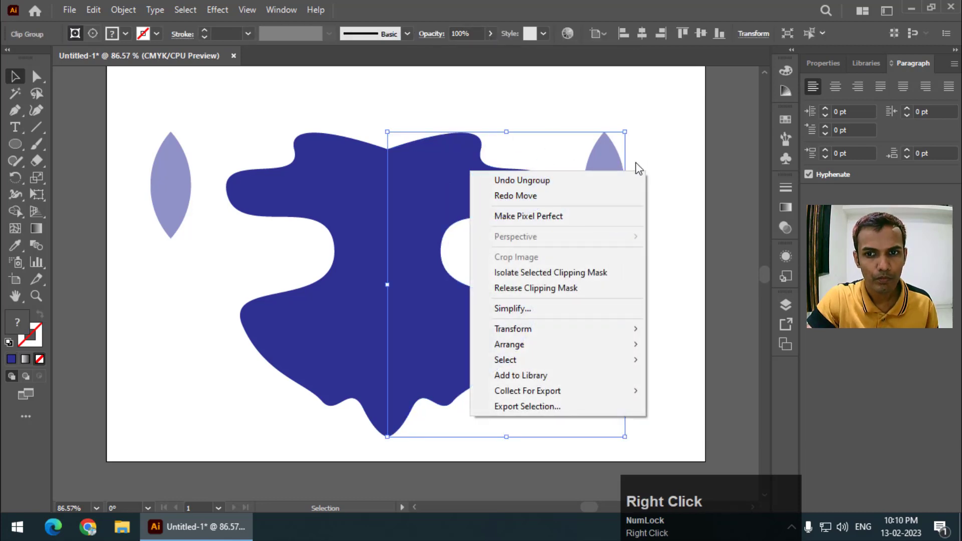
left_click(694, 160)
key("ctrl+z")
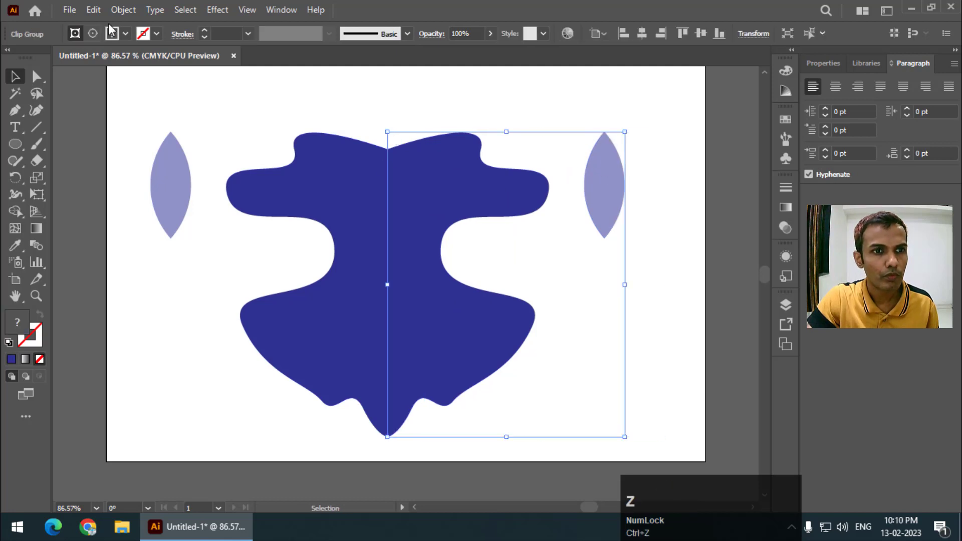
left_click(126, 13)
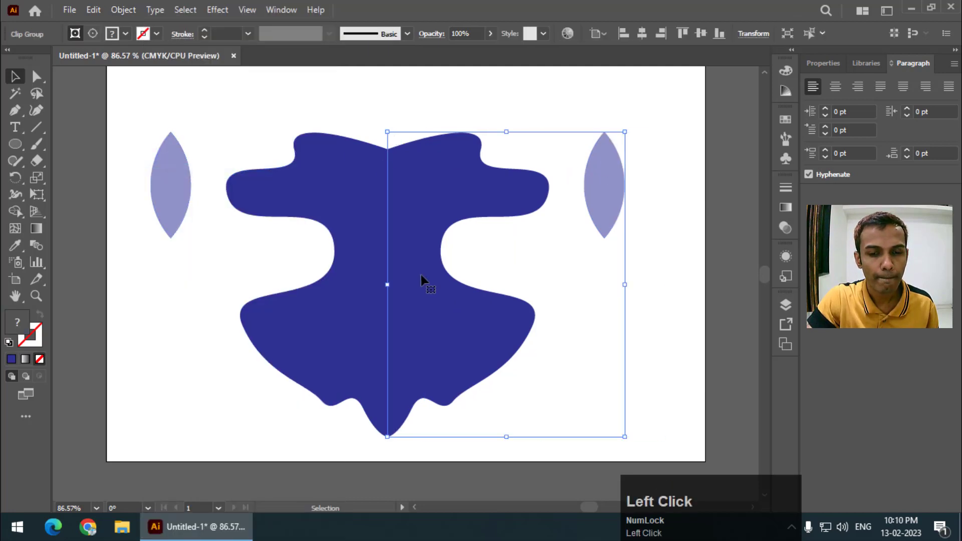
left_click(441, 185)
right_click(441, 185)
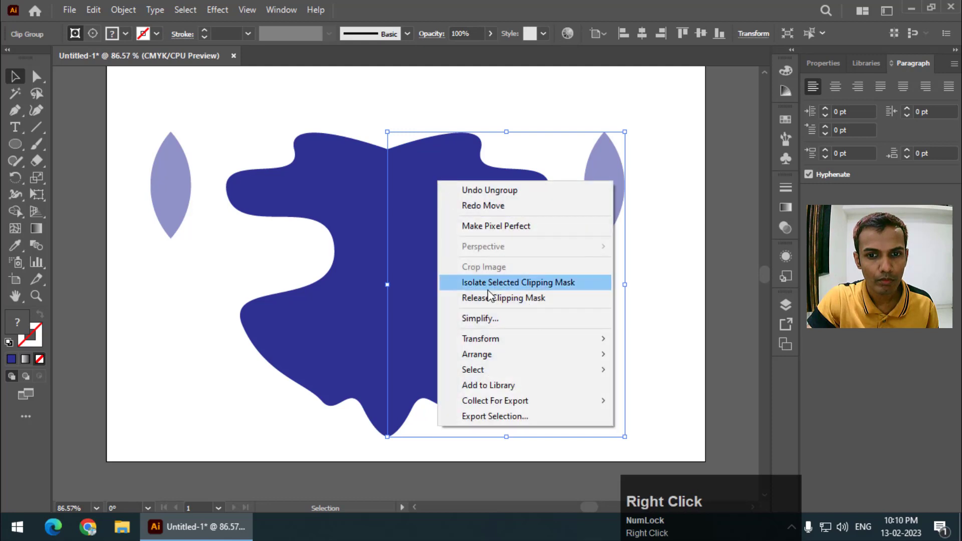
left_click(493, 303)
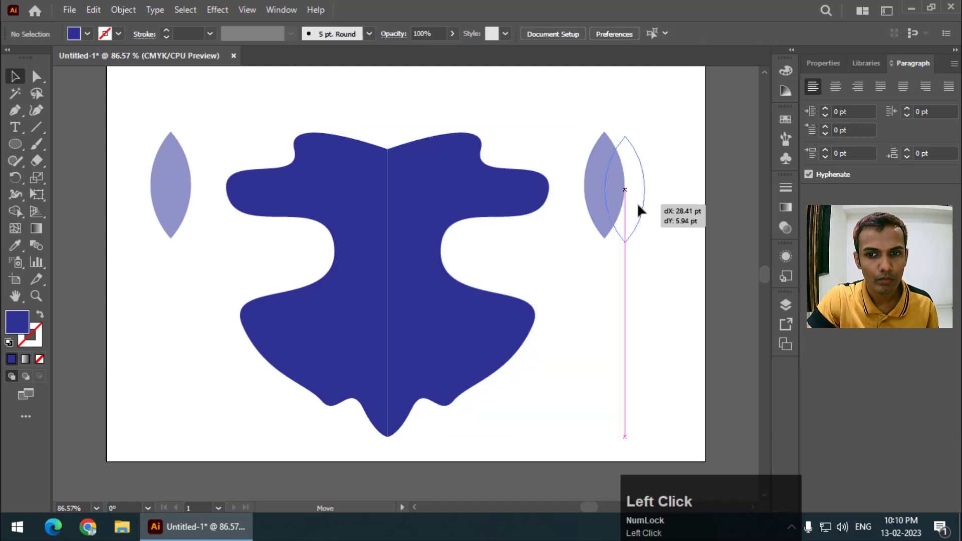
Step: Delete the right translucent petal, leaving the left petal beside the blue blob
key("Delete")
left_click(498, 204)
left_click(377, 216)
left_click_drag(661, 173, 177, 115)
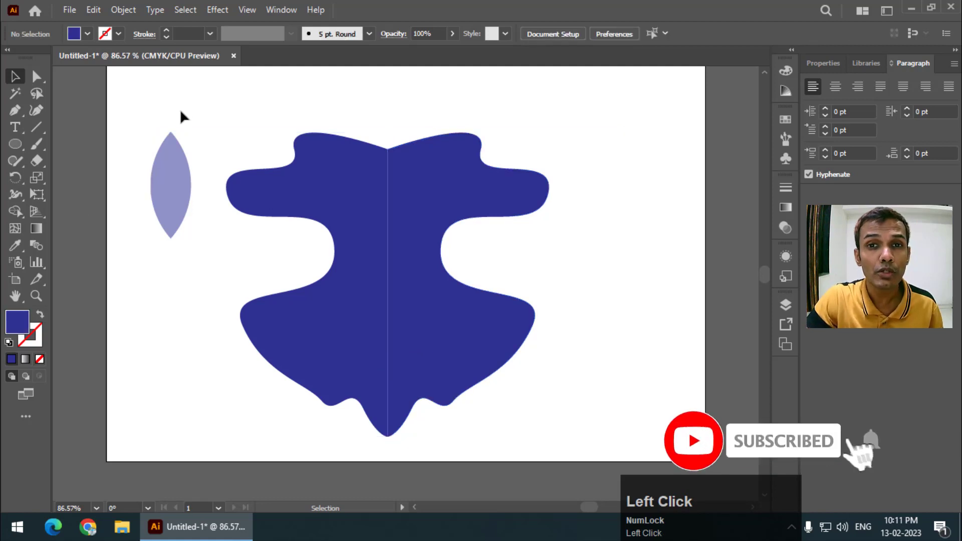